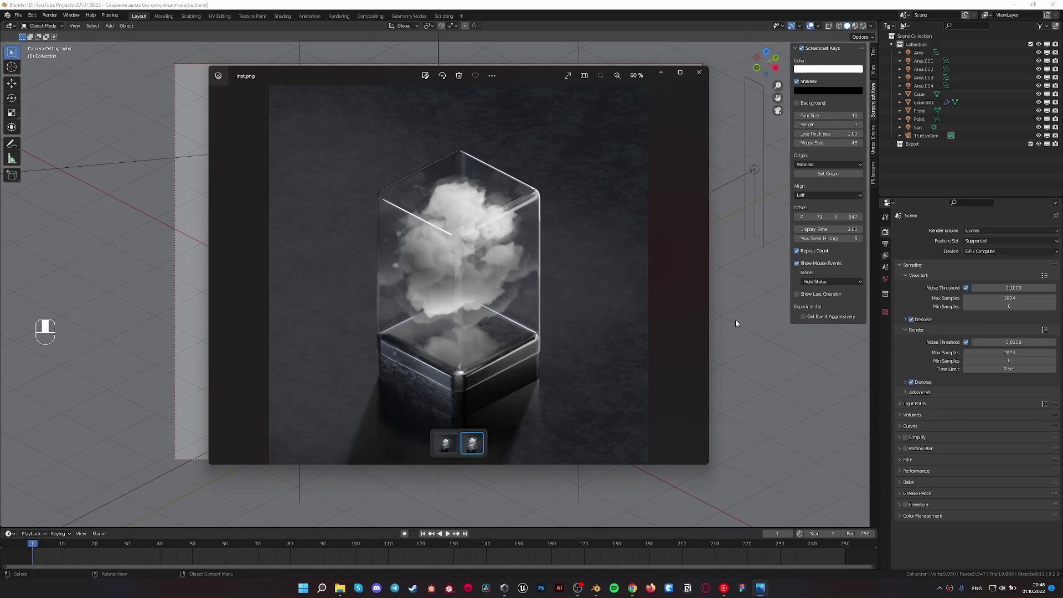
Close the inst.png reference image and return to the rendered camera view of the glass case
click(738, 323)
middle_click(738, 322)
middle_click(532, 305)
Orbit around the case and down toward the floor, then return to the camera view
key(z)
drag(504, 256, 496, 280)
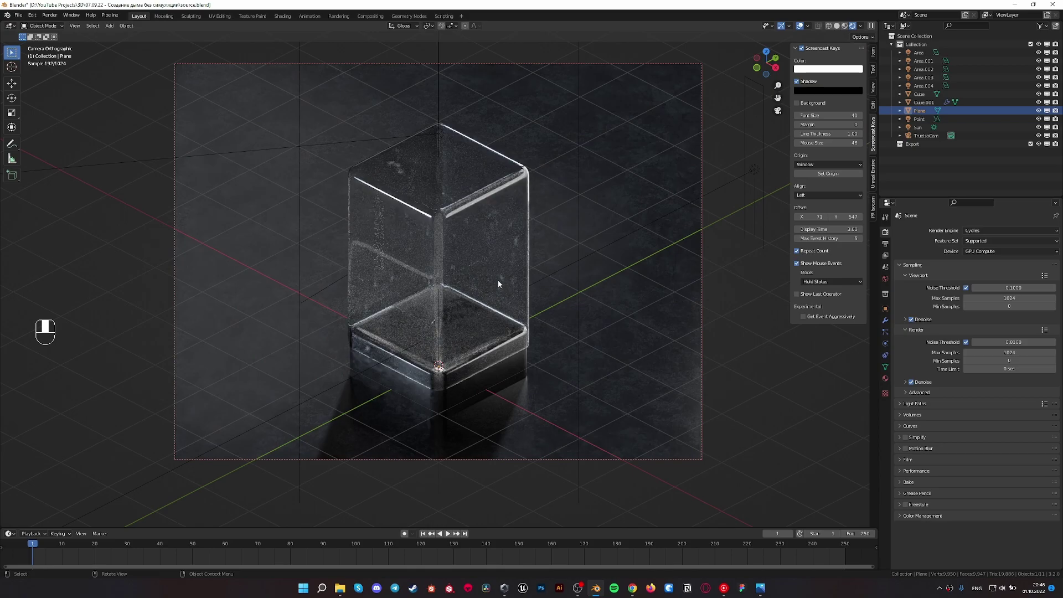
key(z)
drag(519, 286, 553, 269)
drag(553, 269, 553, 268)
drag(553, 268, 454, 238)
key(z)
middle_click(434, 234)
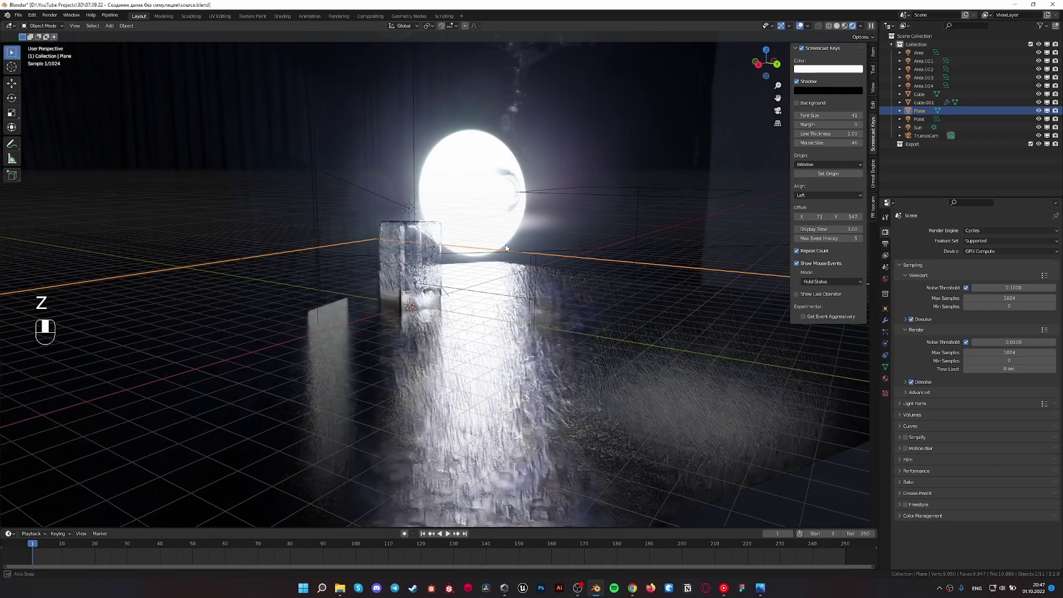
key(KP_0)
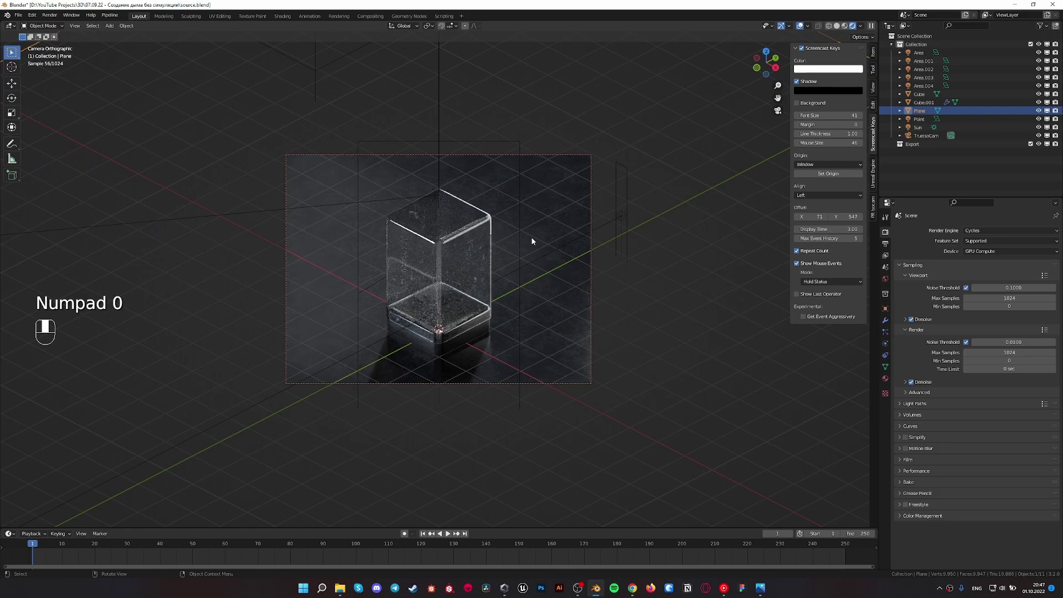
Toggle between solid and rendered shading while orbiting the display case
key(z)
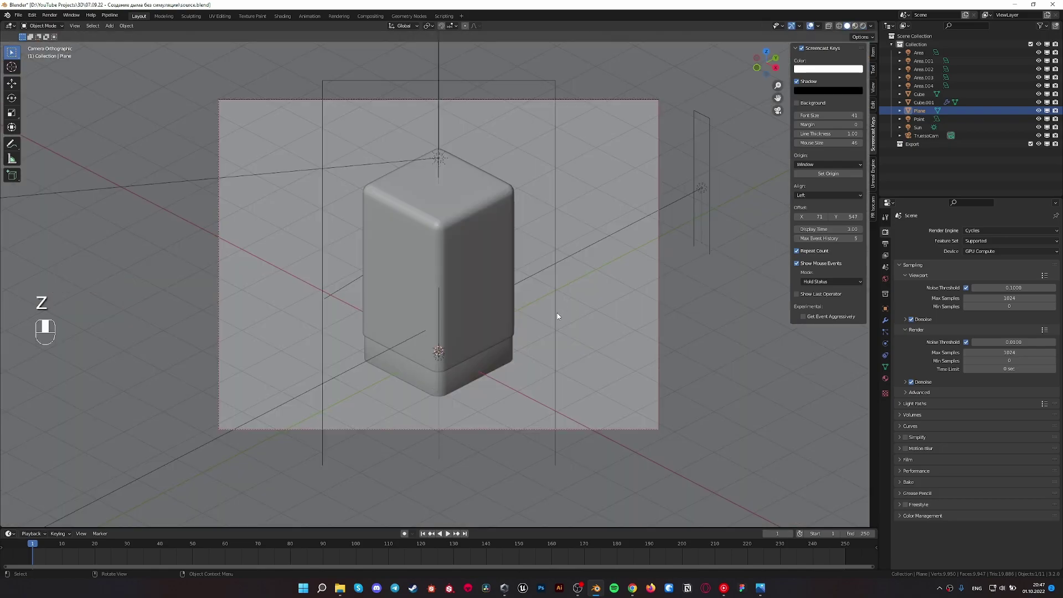
key(z)
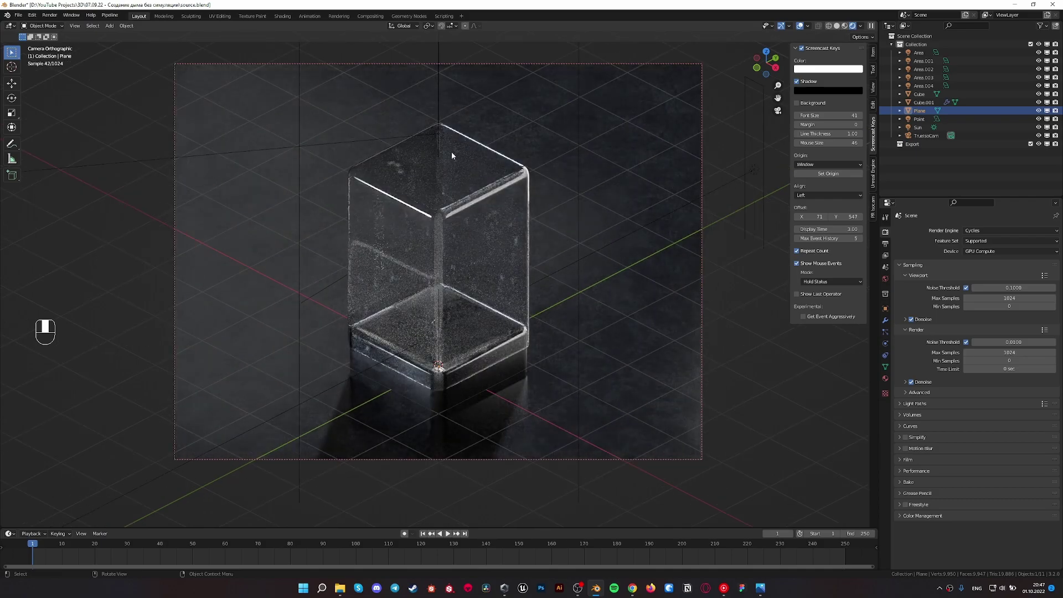
drag(499, 218, 457, 271)
middle_click(450, 280)
drag(470, 313, 637, 292)
key(z)
Inspect the area light, sun and rounded box up close, ending in solid camera view
drag(575, 205, 589, 202)
click(589, 202)
drag(589, 202, 416, 217)
click(416, 218)
drag(416, 218, 237, 257)
drag(303, 287, 341, 249)
key(KP_0)
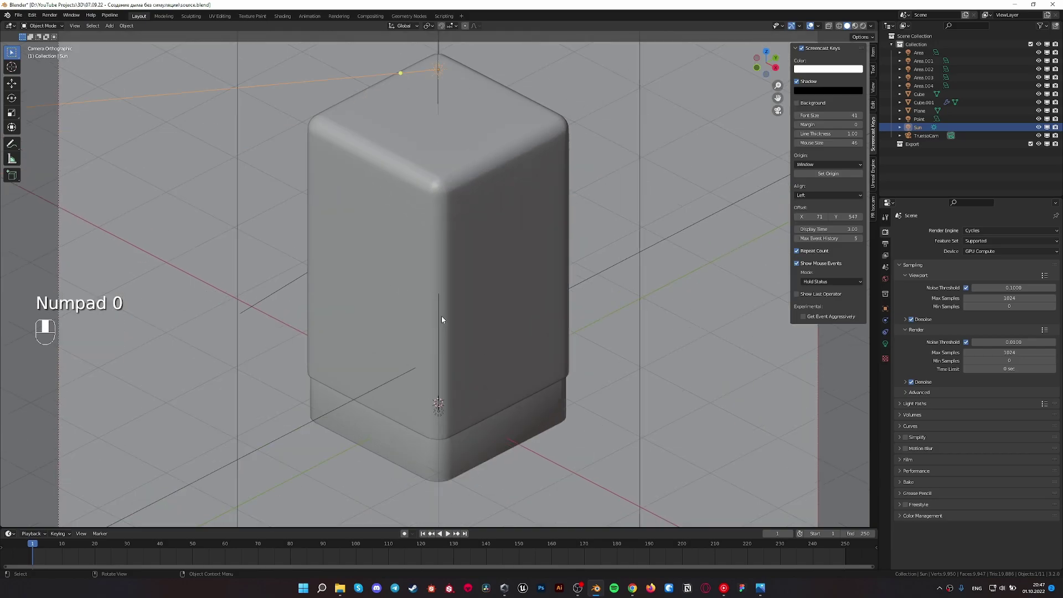
Hide the glass cover Cube.001 so only the base block and lights remain visible
click(485, 306)
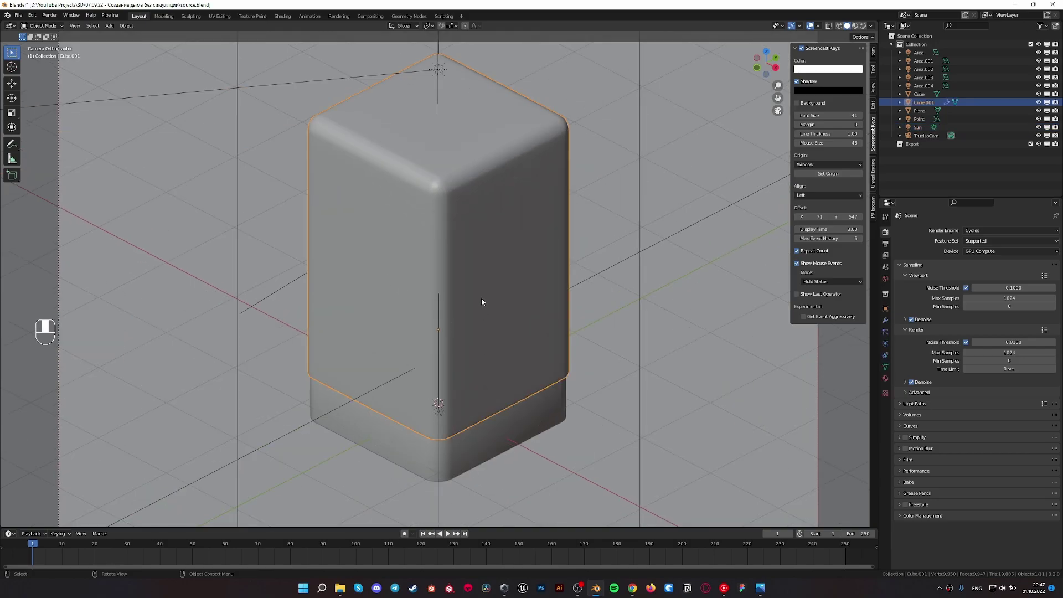
key(h)
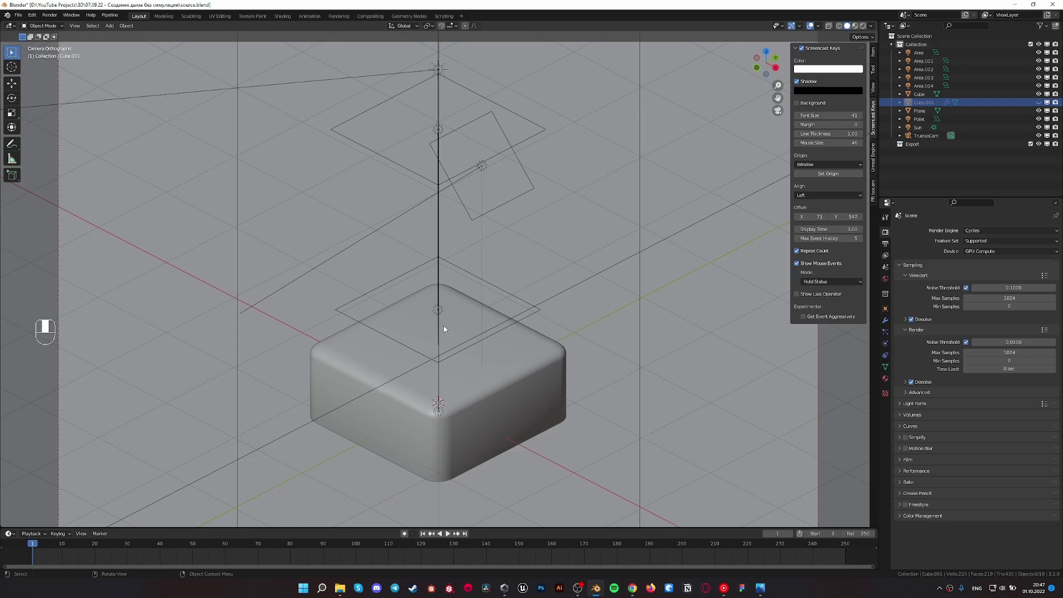
Add a metaball ball, then move and scale it down to sit above the base block
key(shift+a)
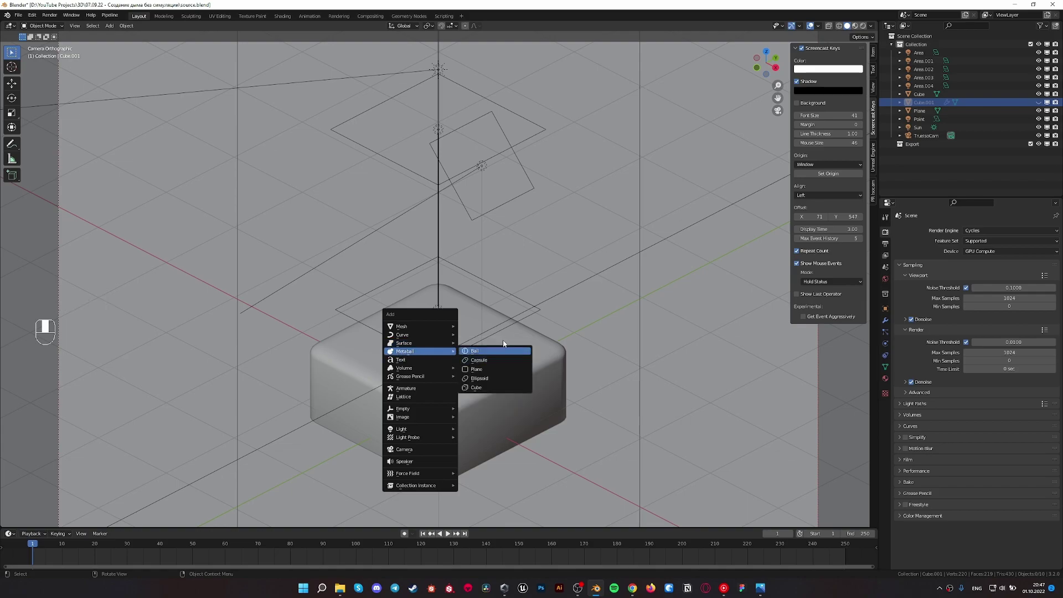
key(g)
key(s)
key(g)
key(s)
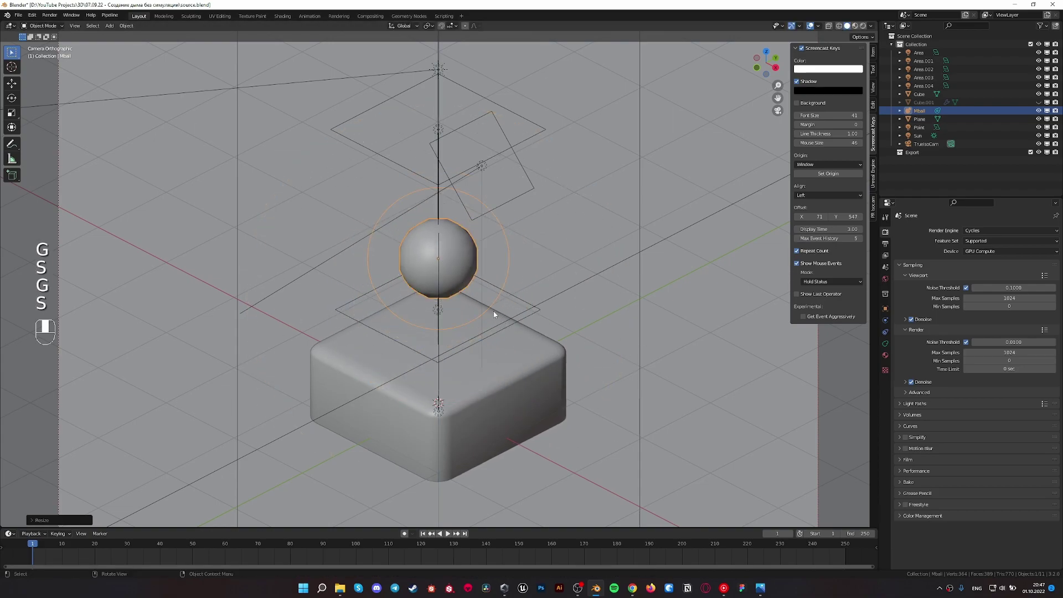
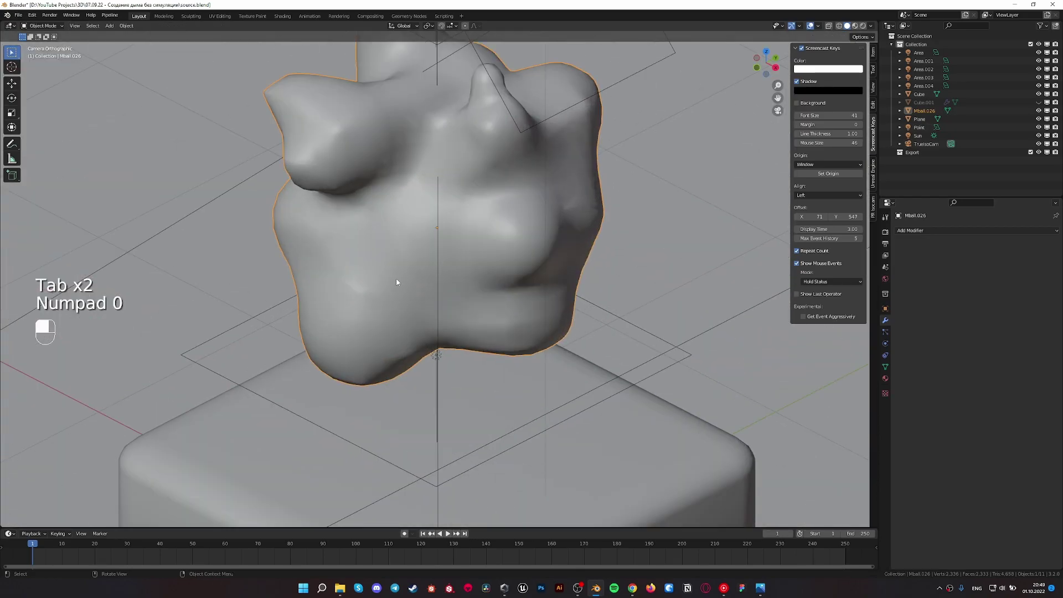
Bring up the Add menu to insert an empty Volume object for the metaball cloud
key(shift+a)
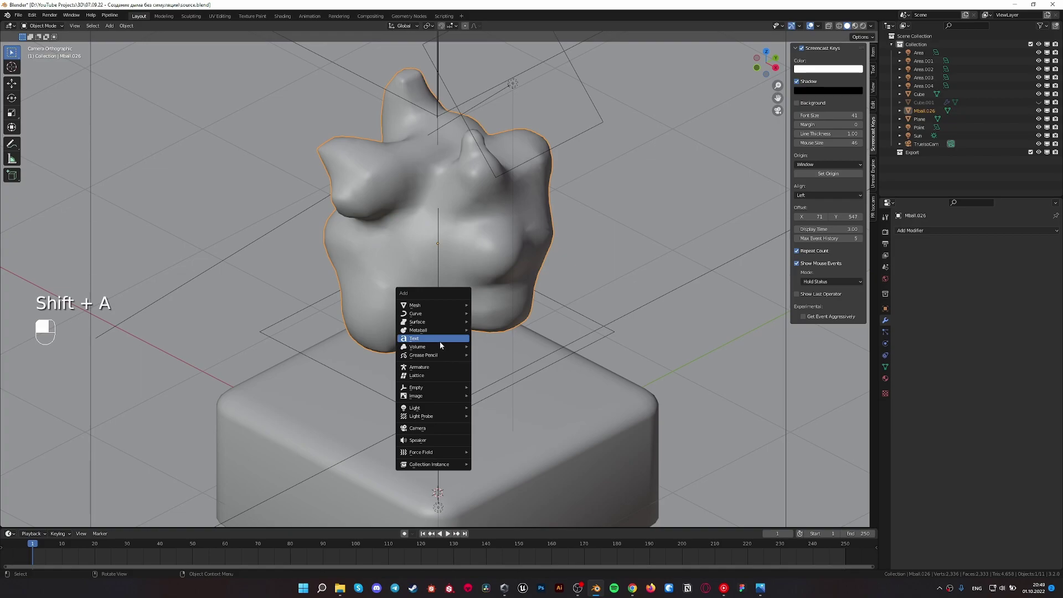
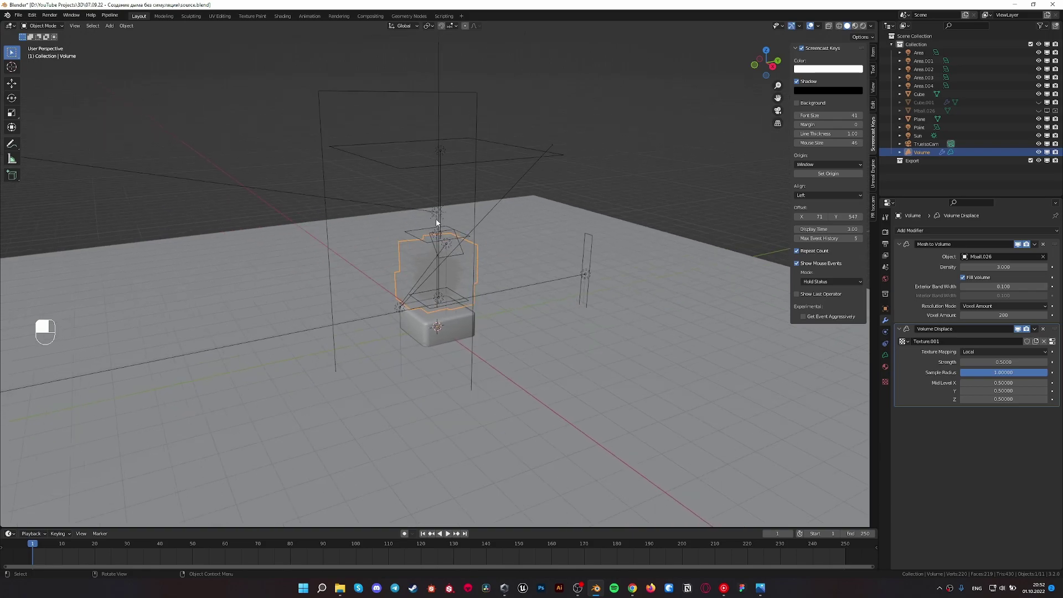
View the rendered volume cloud from the camera and select the area light, then the point light
key(KP_0)
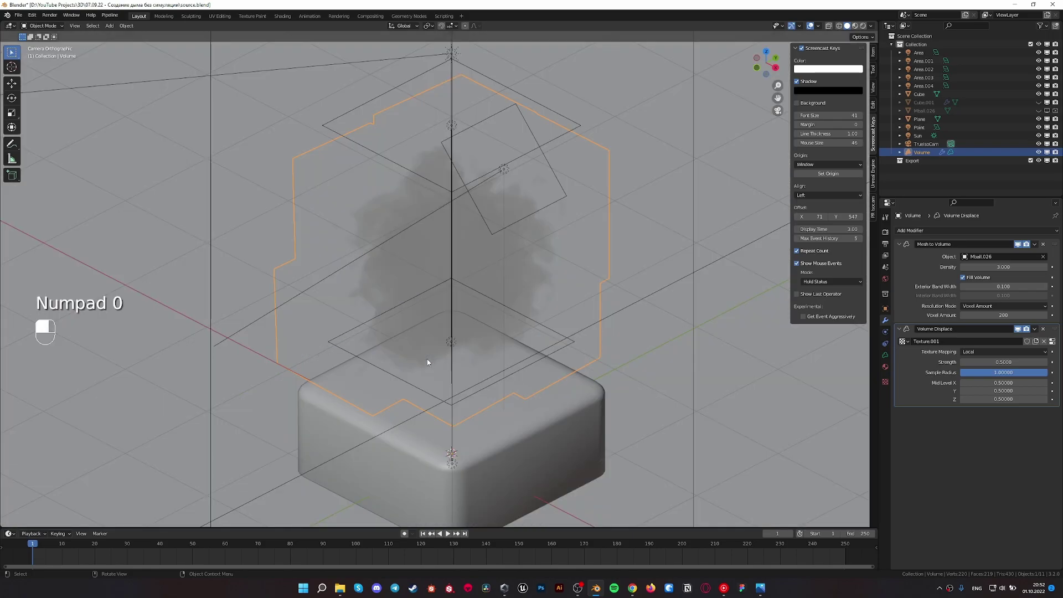
key(z)
click(491, 233)
middle_click(452, 129)
click(508, 175)
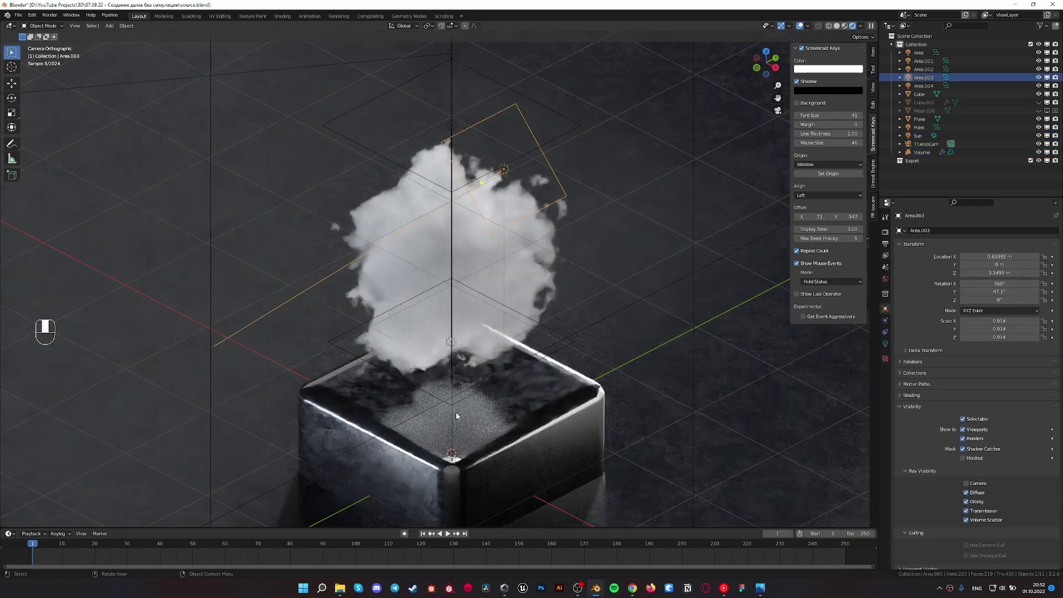